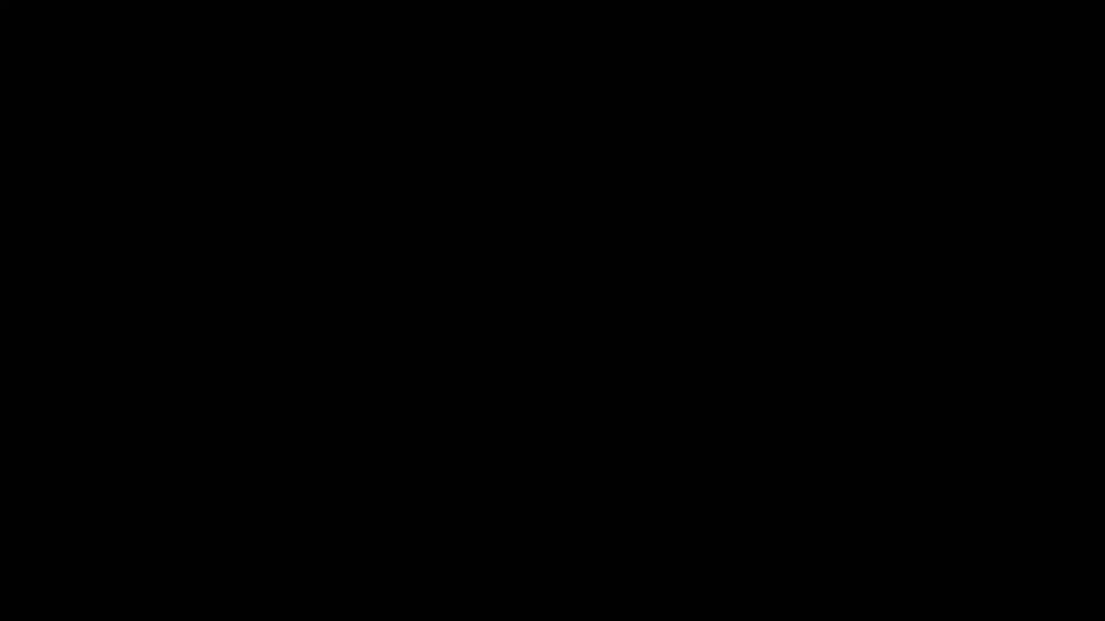
Step: Bring up the Add > Mesh menu and hover to reveal the Single Vert options
{"action": "key", "text": "shift+x"}
{"action": "key", "text": "shift+a"}
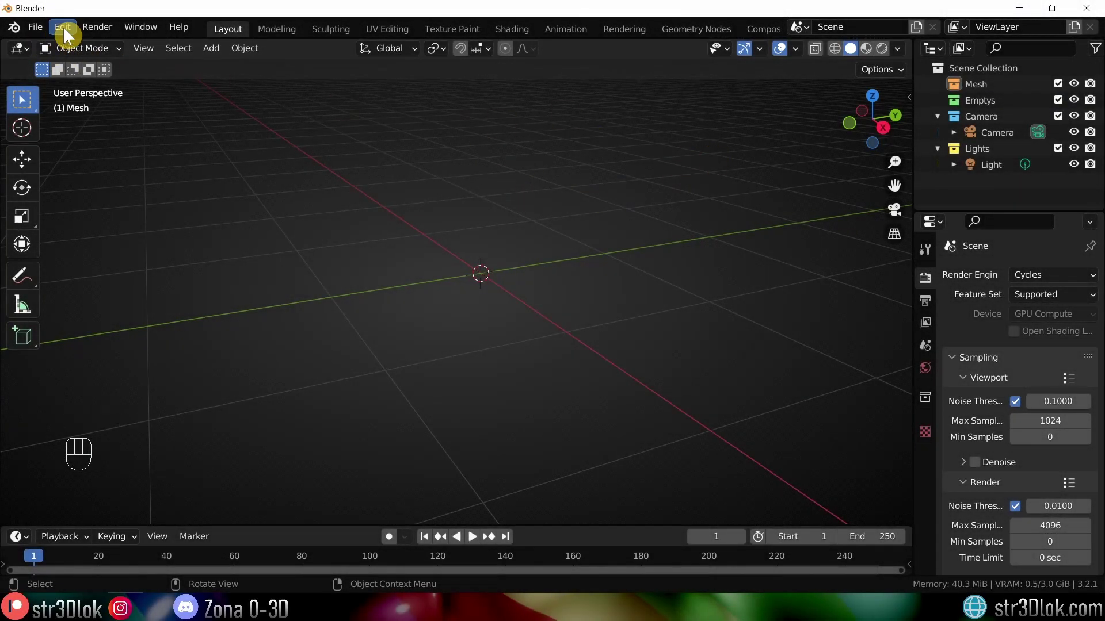
{"action": "left_click_drag", "start_coordinate": [132, 278], "coordinate": [131, 54]}
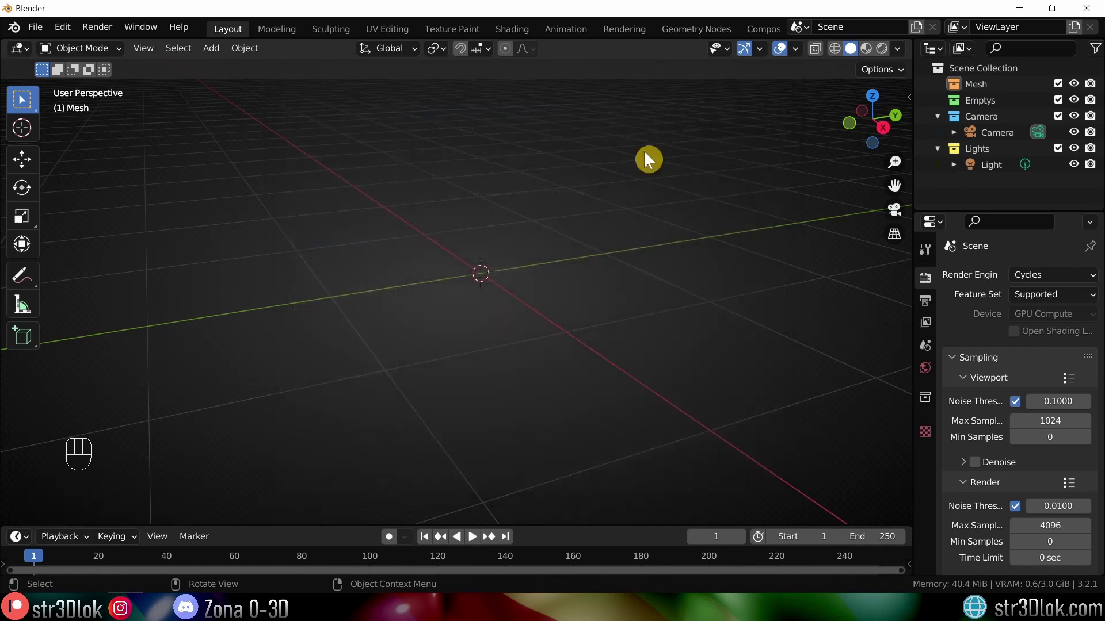
Step: Add a single-vertex object and switch to a straight side view
{"action": "key", "text": "shift+a"}
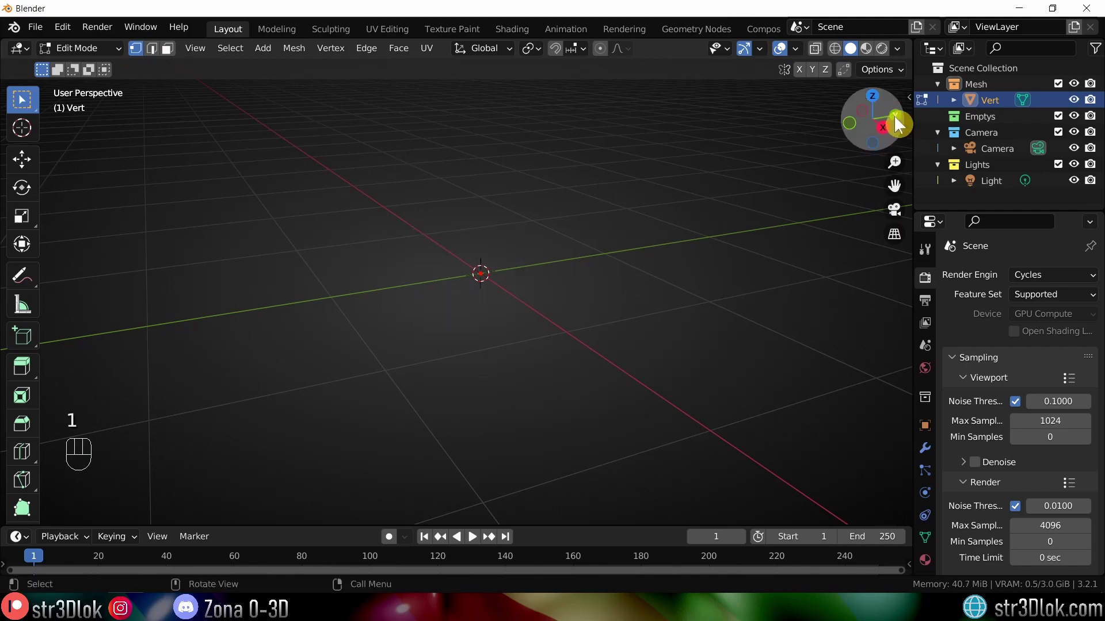
{"action": "left_click_drag", "start_coordinate": [544, 184], "coordinate": [536, 278]}
Step: Extrude the vertex upward point by point into the bowling pin's half-profile outline
{"action": "key", "text": "e"}
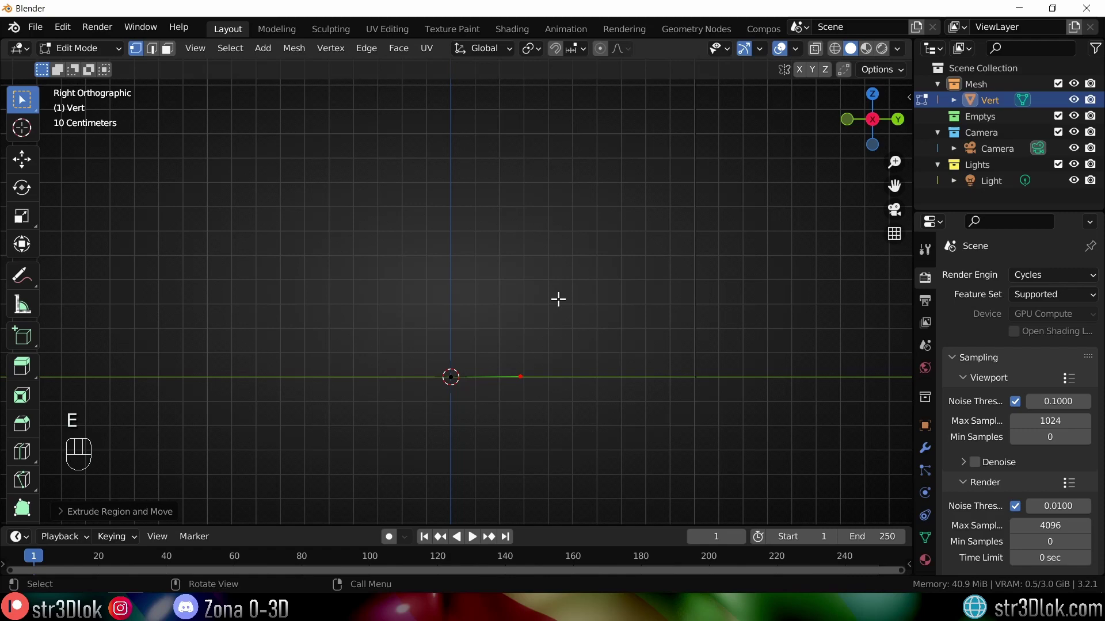
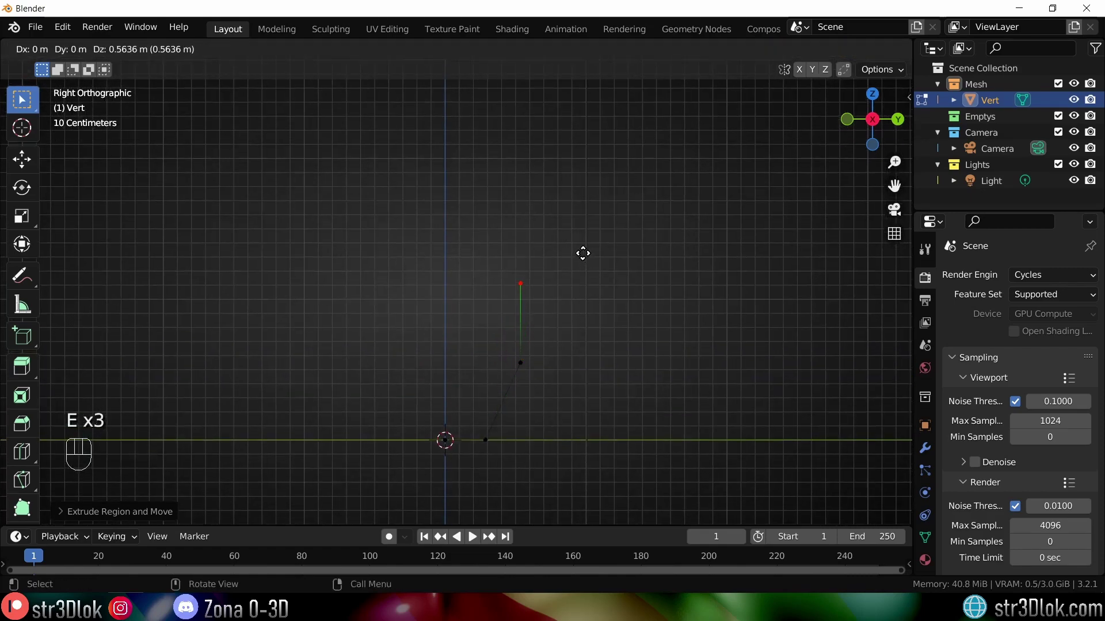
{"action": "key", "text": "e"}
{"action": "key", "text": "e"}
{"action": "key", "text": "e"}
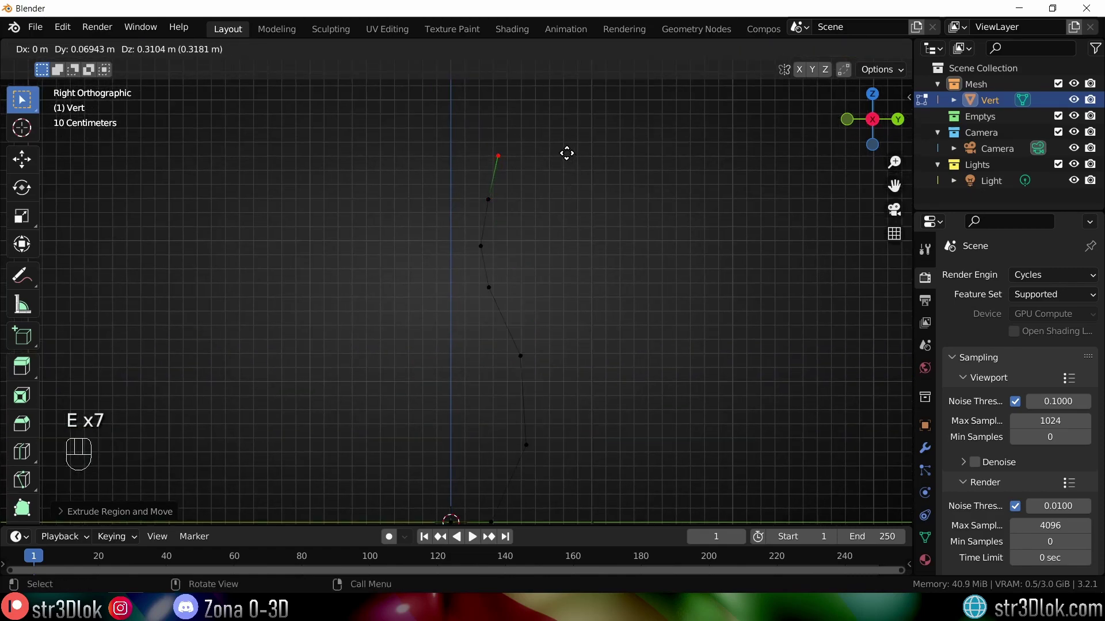
{"action": "key", "text": "e"}
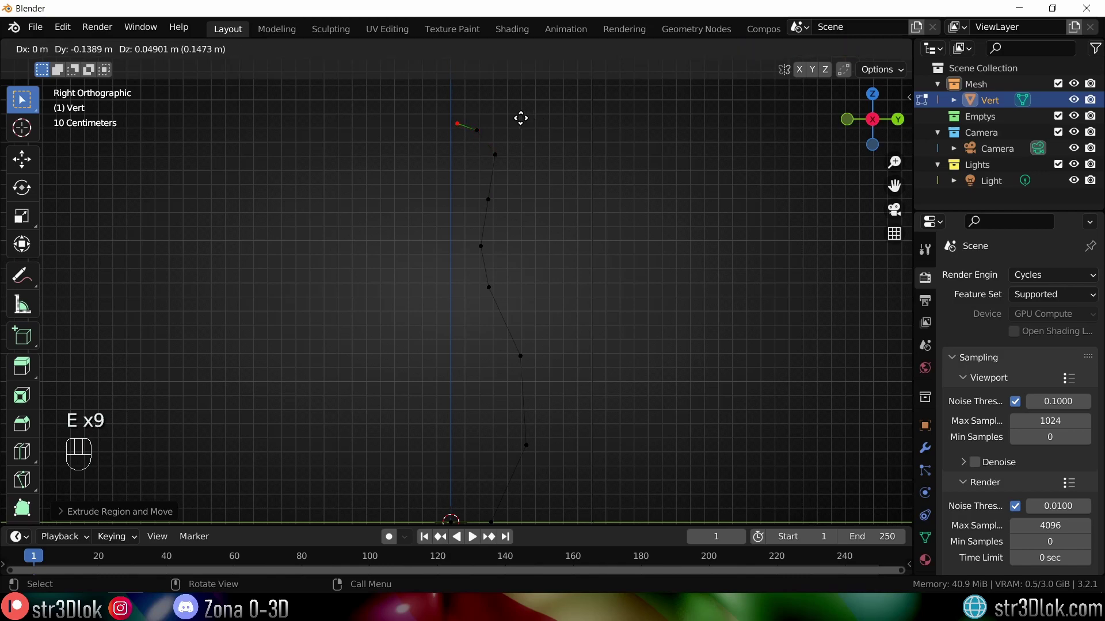
{"action": "key", "text": "a"}
{"action": "left_click_drag", "start_coordinate": [551, 322], "coordinate": [564, 276]}
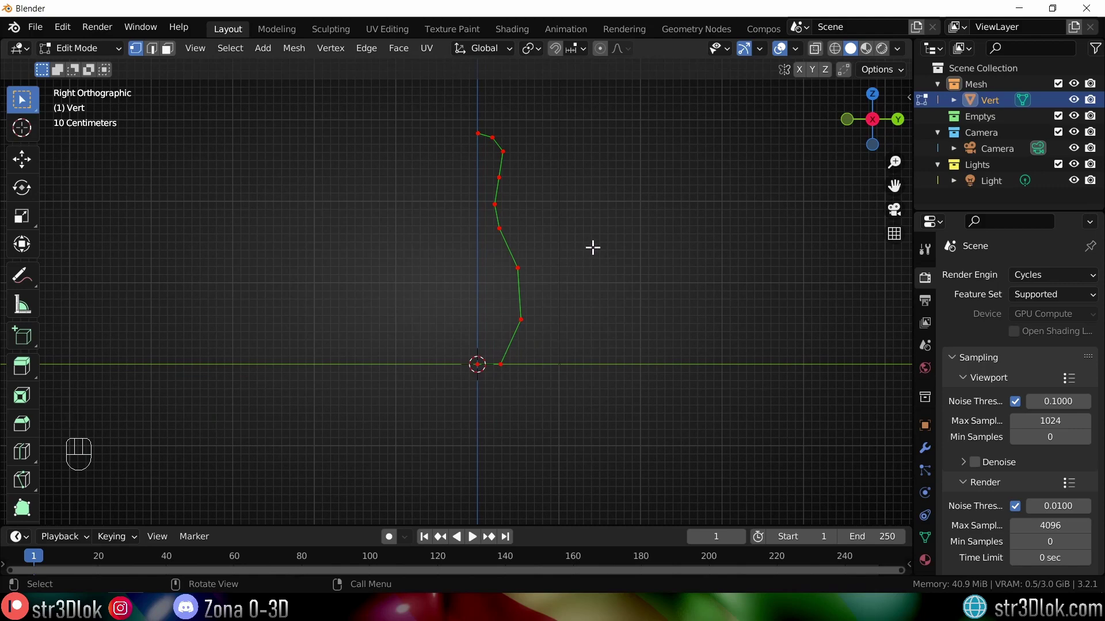
Step: Leave edit mode and add a Screw modifier revolving the profile 360° into a solid pin with Merge enabled
{"action": "key", "text": "Tab"}
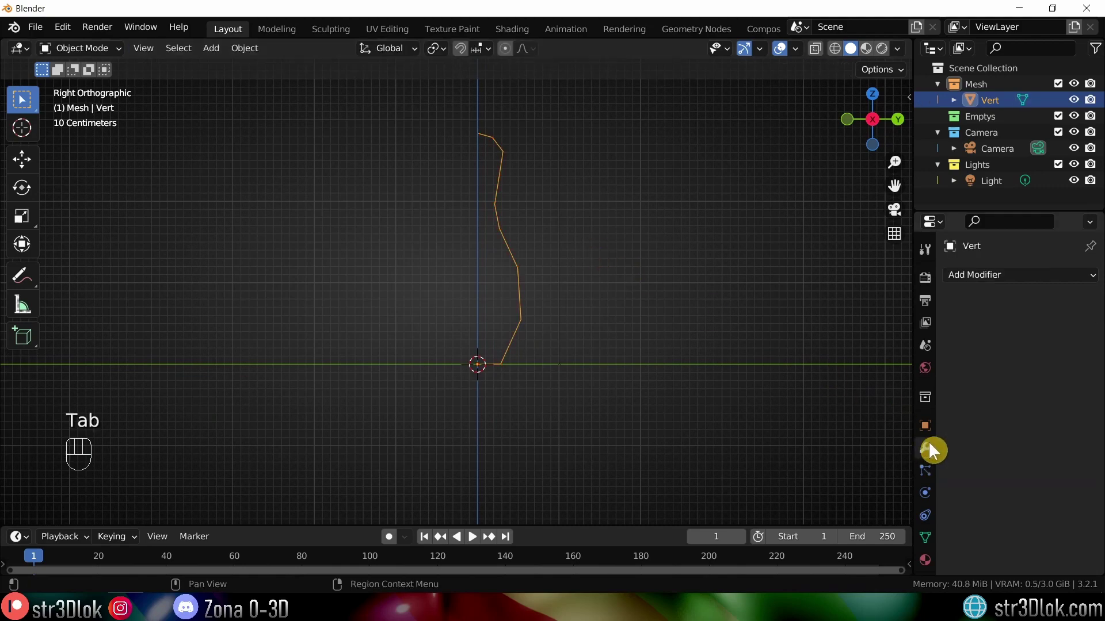
{"action": "left_click", "coordinate": [789, 510]}
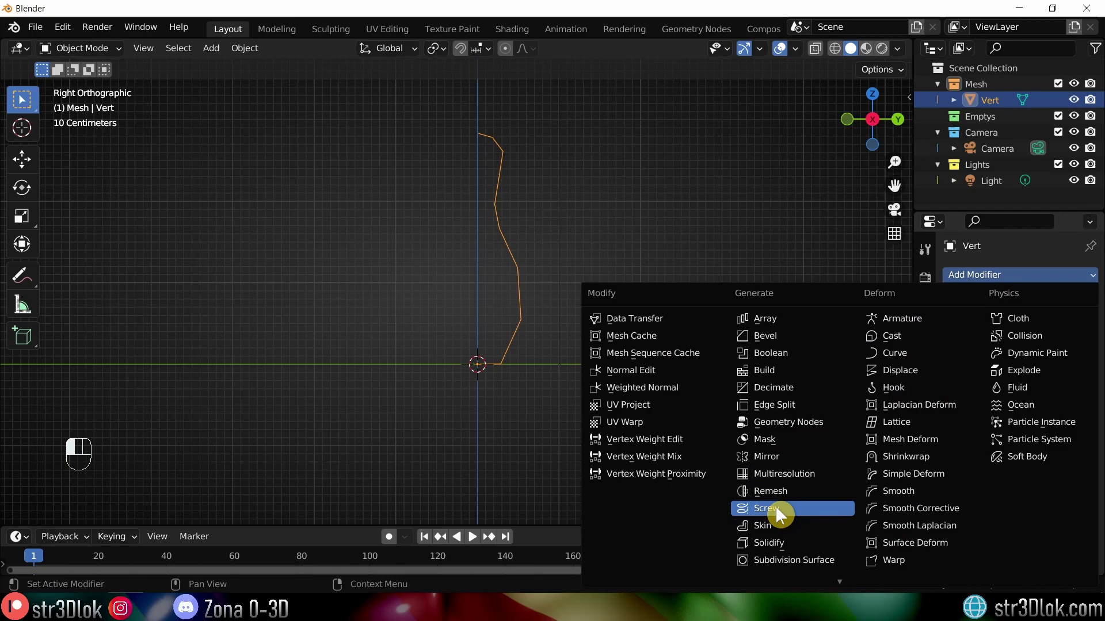
{"action": "left_click_drag", "start_coordinate": [566, 195], "coordinate": [440, 268]}
{"action": "left_click_drag", "start_coordinate": [420, 291], "coordinate": [524, 289]}
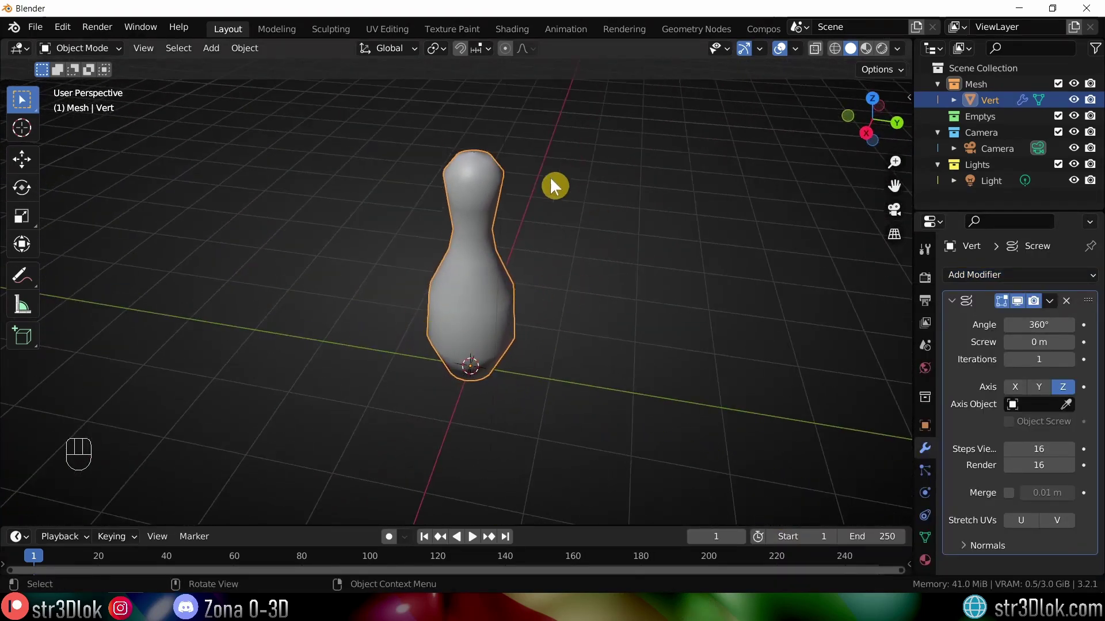
{"action": "left_click_drag", "start_coordinate": [551, 315], "coordinate": [569, 315]}
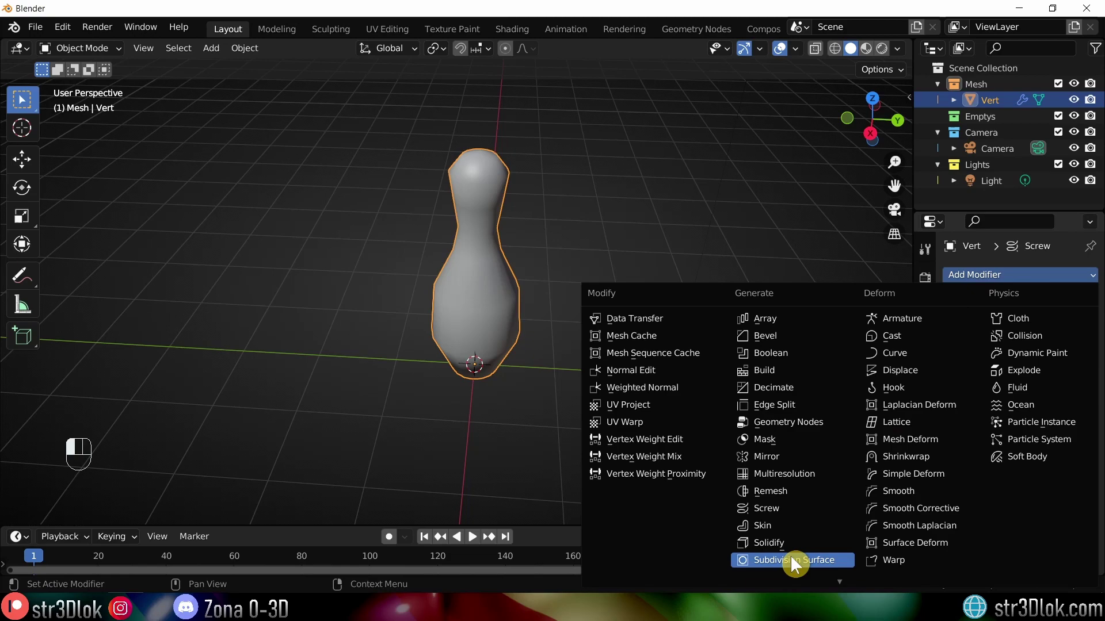
Step: Add a Subdivision Surface modifier below the Screw to round the pin's outline
{"action": "left_click_drag", "start_coordinate": [585, 342], "coordinate": [591, 303]}
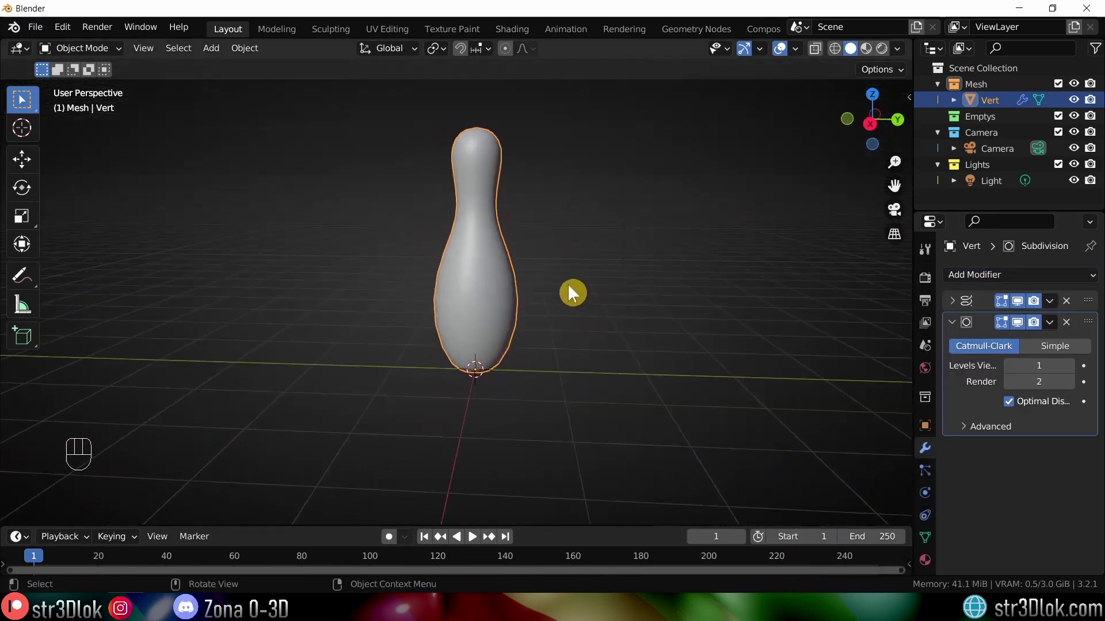
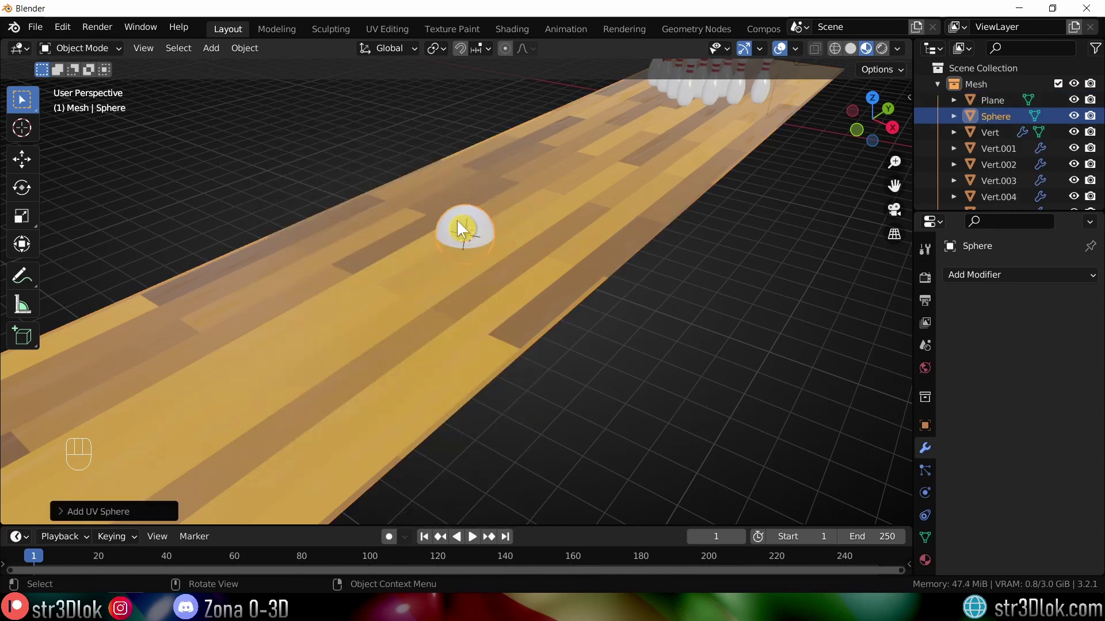
Step: Lift the UV sphere straight up along Z so it rests on top of the lane
{"action": "left_click", "coordinate": [502, 242]}
{"action": "middle_click", "coordinate": [491, 219]}
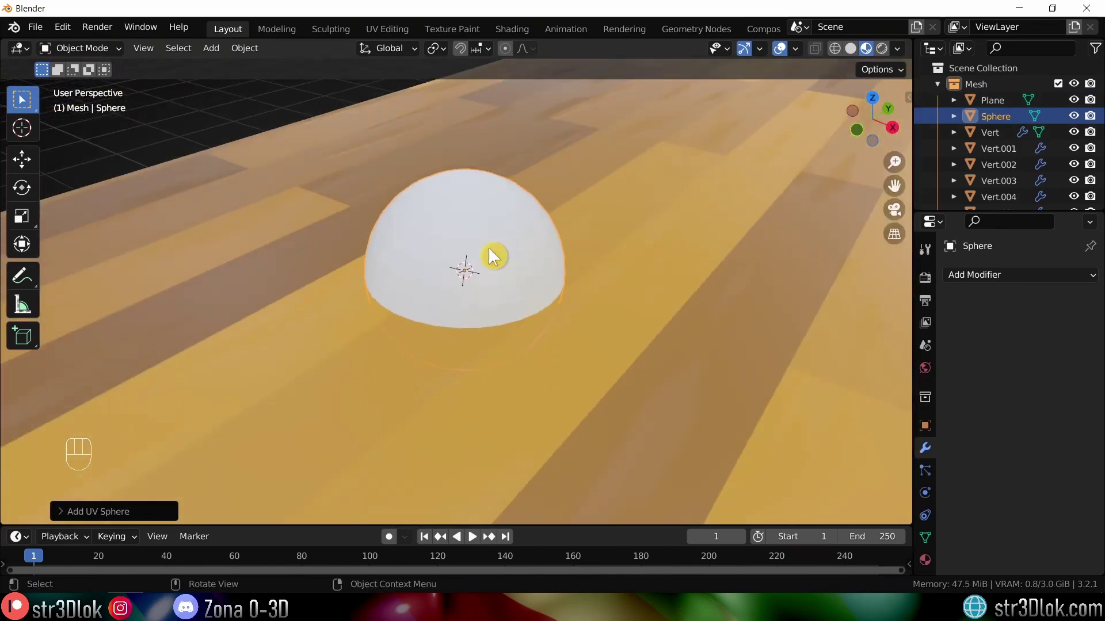
{"action": "key", "text": "g"}
{"action": "middle_click", "coordinate": [472, 206]}
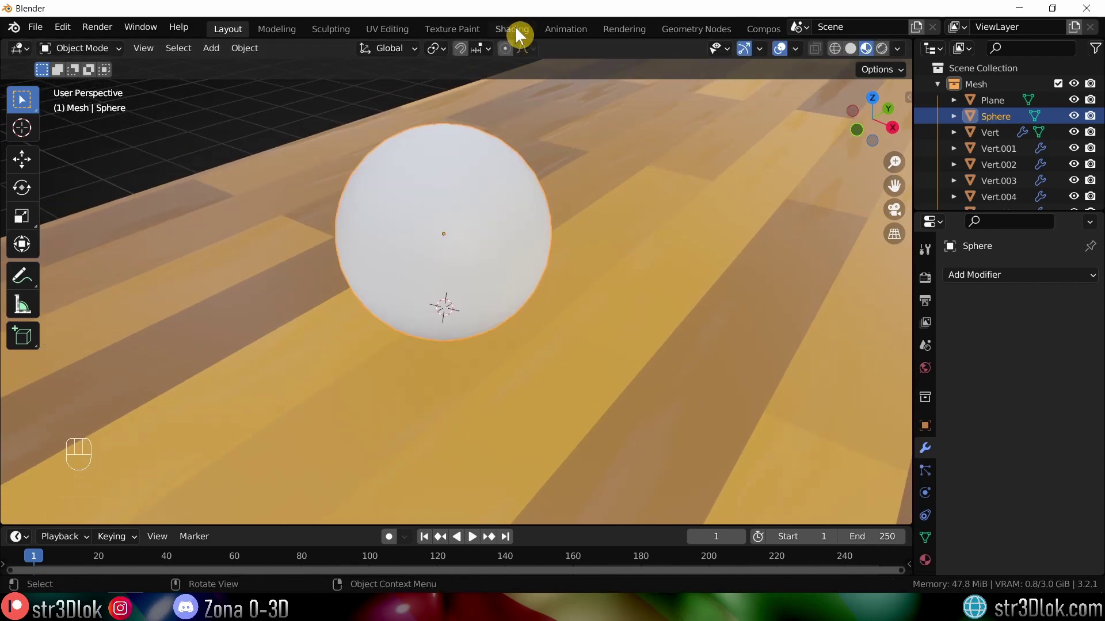
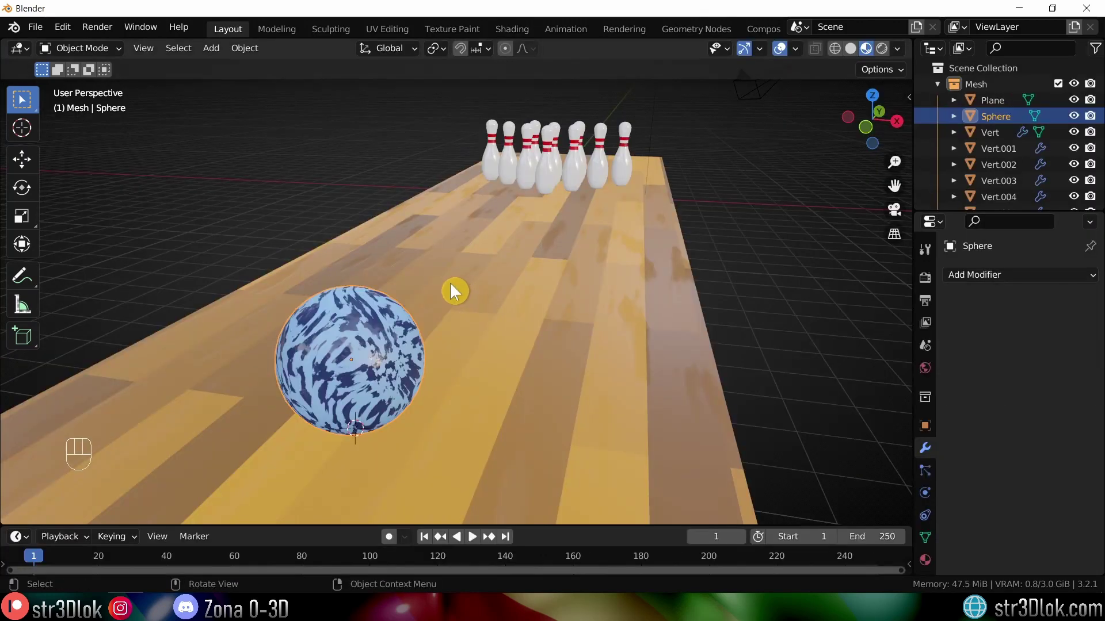
{"action": "middle_click", "coordinate": [444, 292]}
{"action": "left_click_drag", "start_coordinate": [421, 288], "coordinate": [453, 280]}
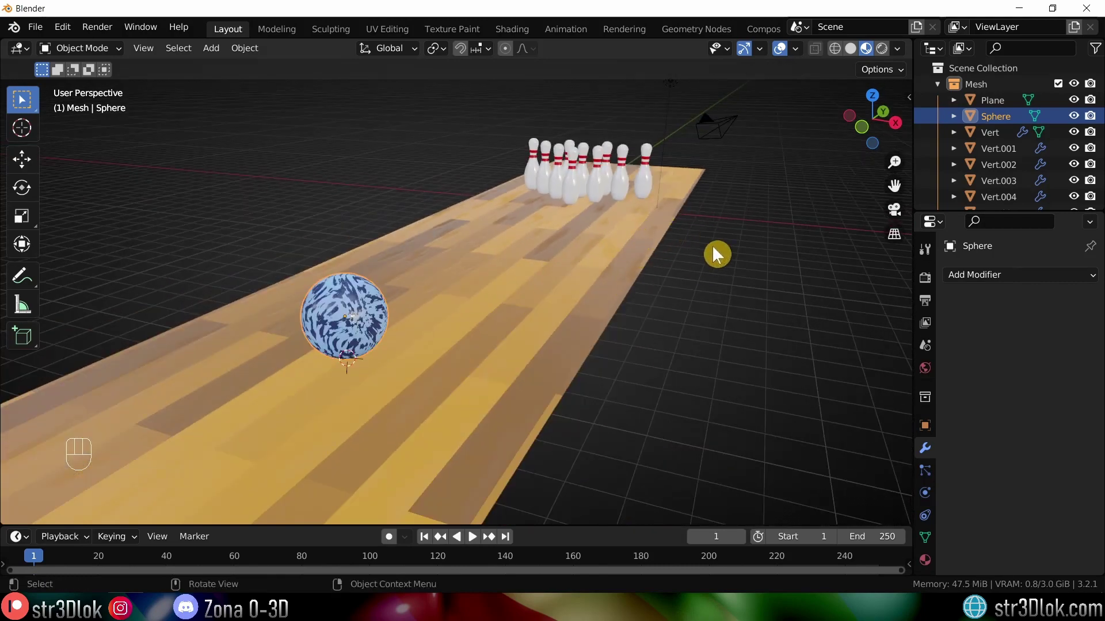
{"action": "left_click_drag", "start_coordinate": [535, 293], "coordinate": [564, 294]}
{"action": "left_click_drag", "start_coordinate": [562, 233], "coordinate": [542, 306]}
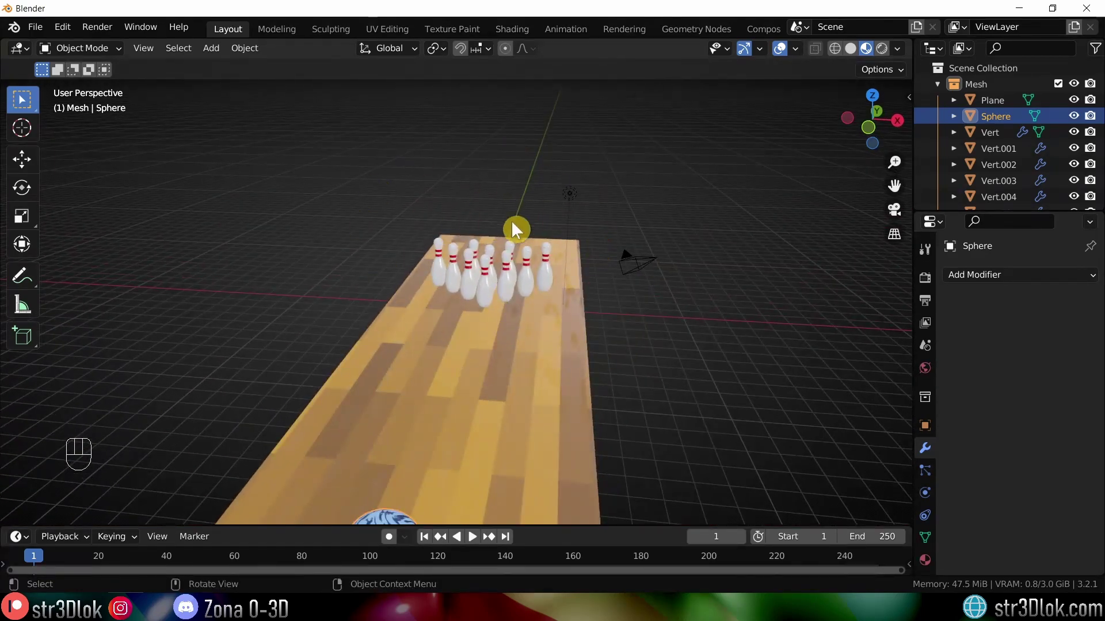
{"action": "left_click_drag", "start_coordinate": [503, 266], "coordinate": [466, 267]}
{"action": "left_click_drag", "start_coordinate": [393, 300], "coordinate": [427, 305]}
{"action": "left_click_drag", "start_coordinate": [331, 348], "coordinate": [384, 317]}
{"action": "left_click_drag", "start_coordinate": [381, 323], "coordinate": [415, 300]}
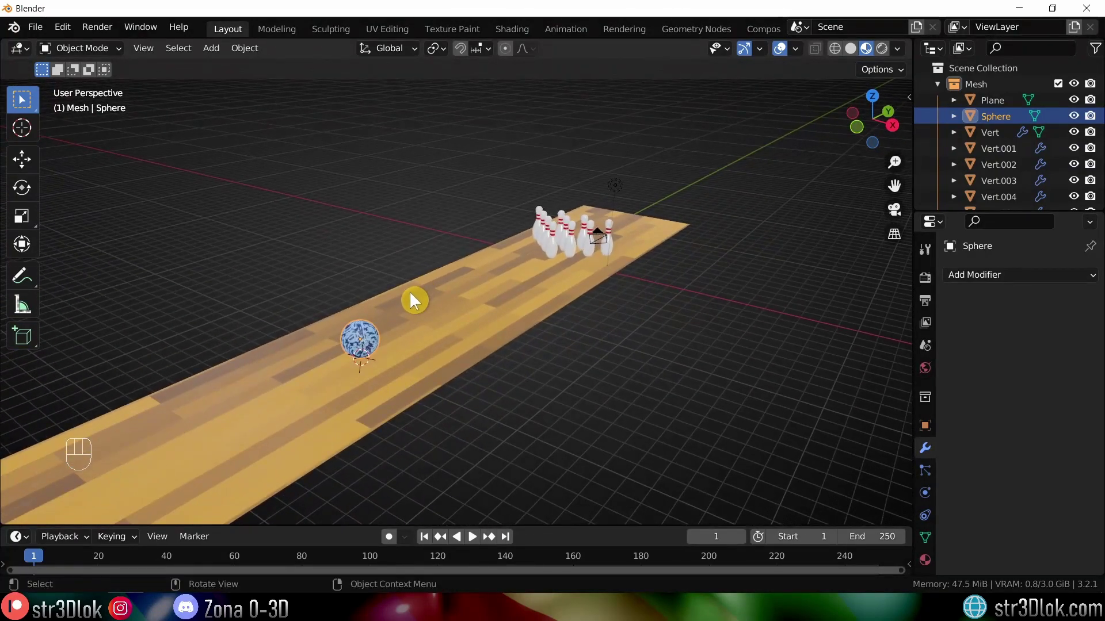